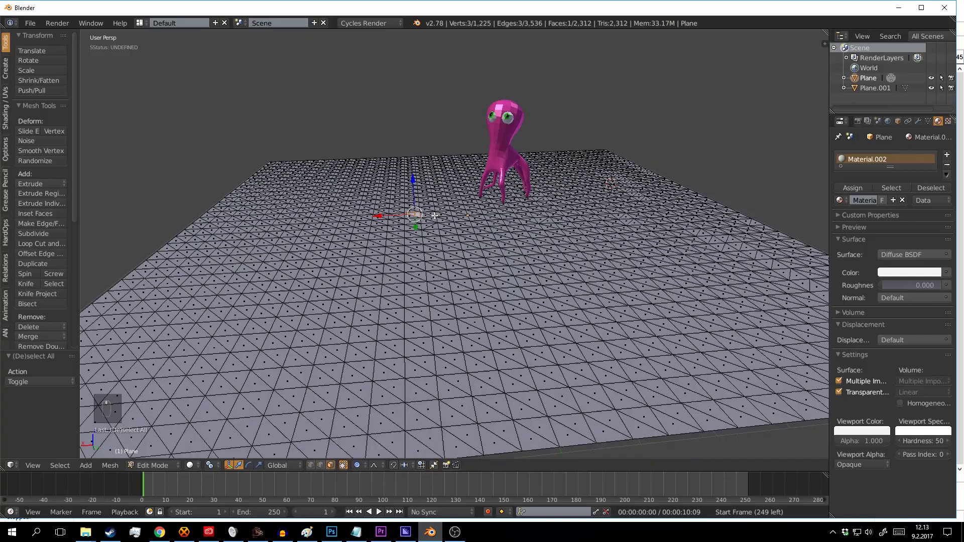
Step: Raise a terrain vertex along Z with proportional falloff, then twist the surrounding surface
key(g)
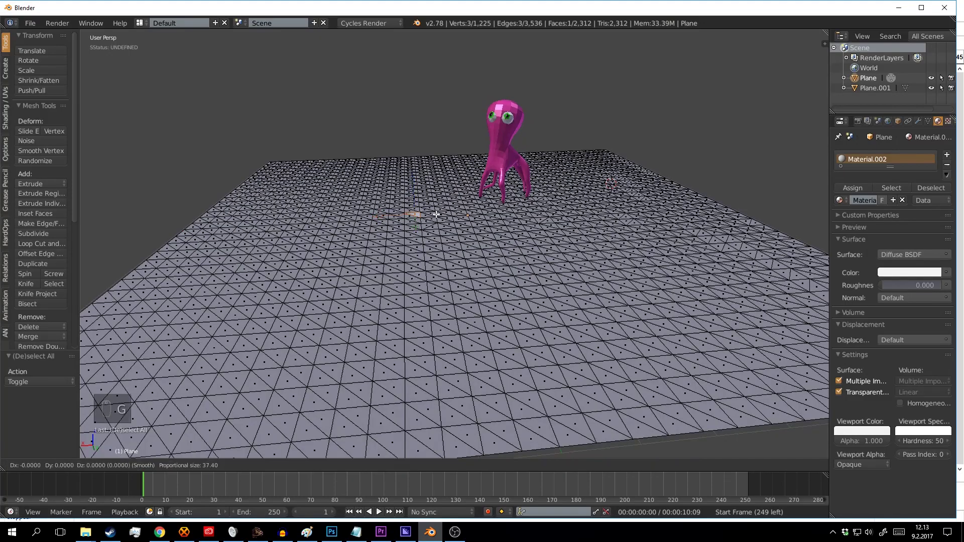
scroll(up, 3)
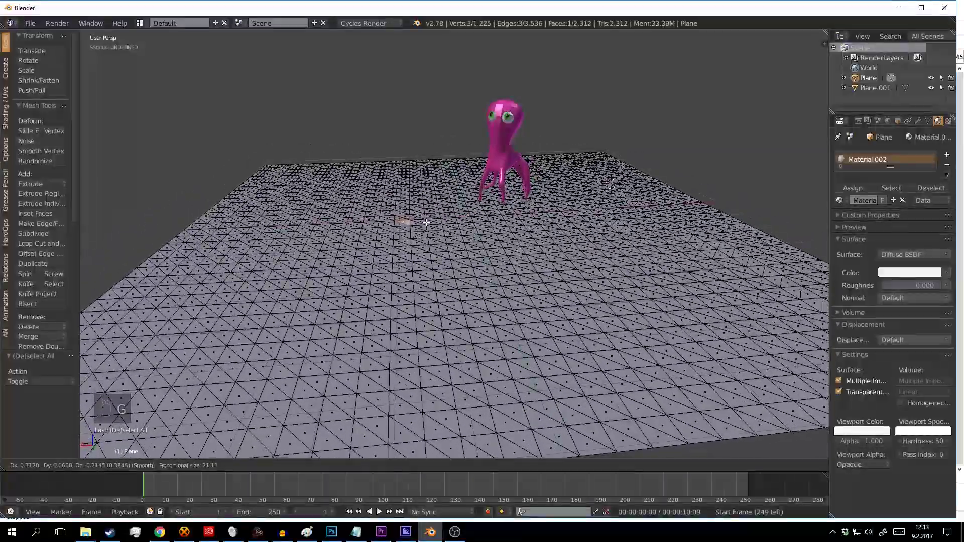
middle_click(422, 213)
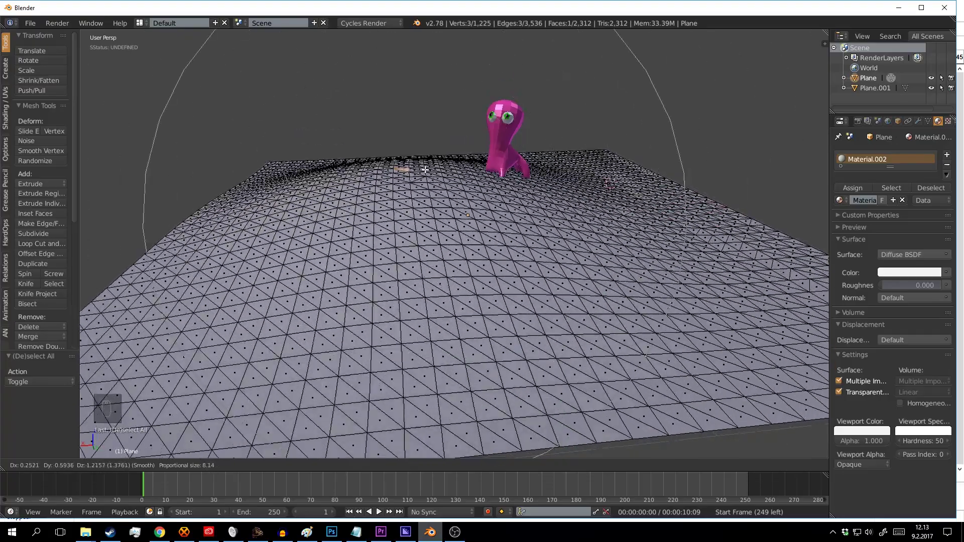
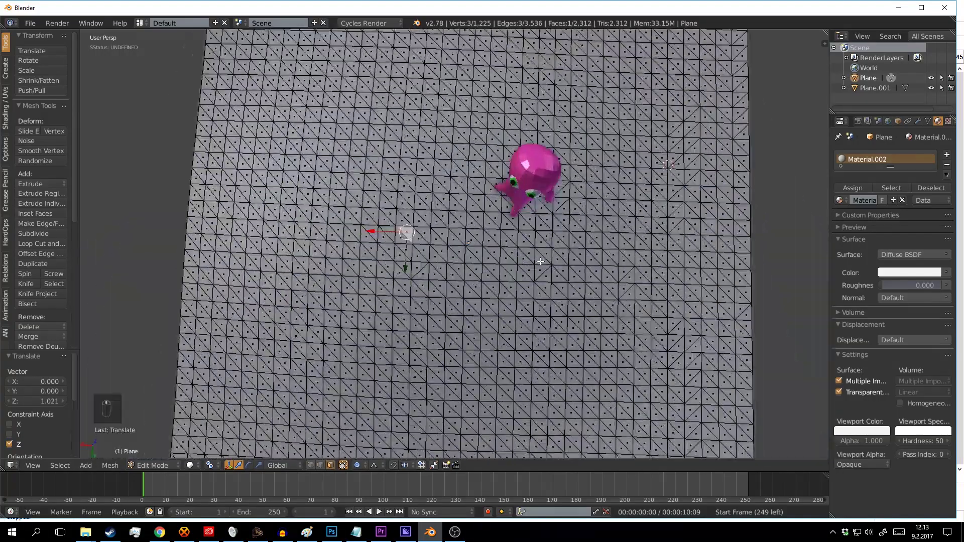
key(r)
scroll(up, 3)
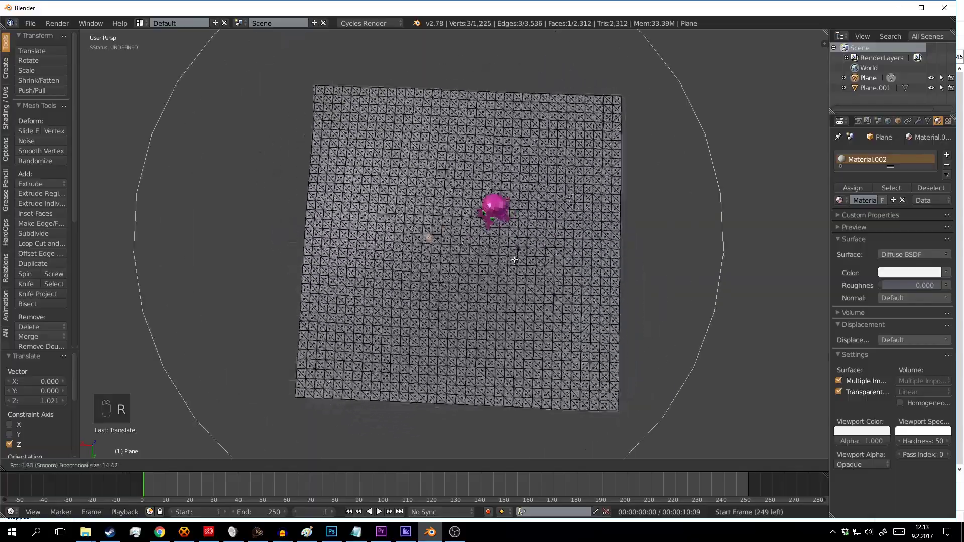
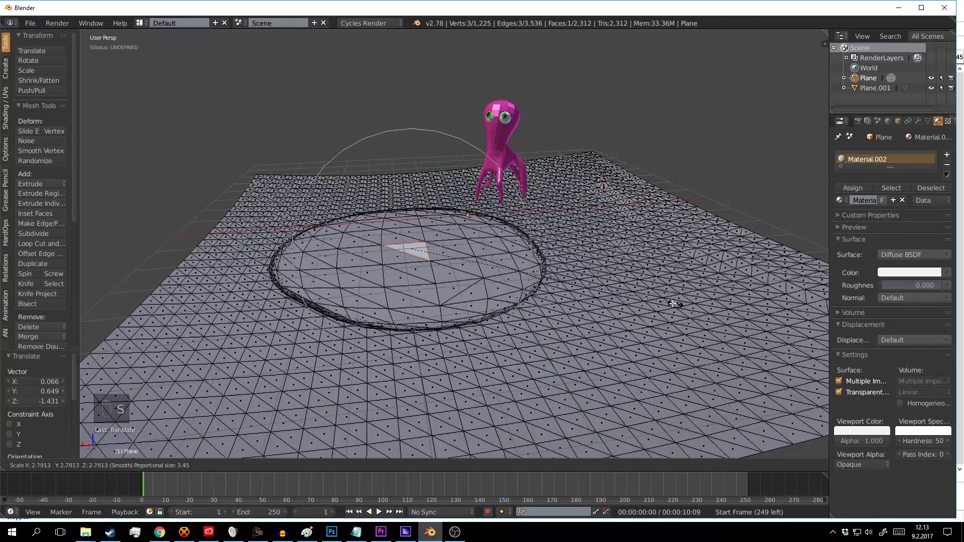
Step: Scale the circular region with soft falloff and browse the proportional falloff shapes
key(g)
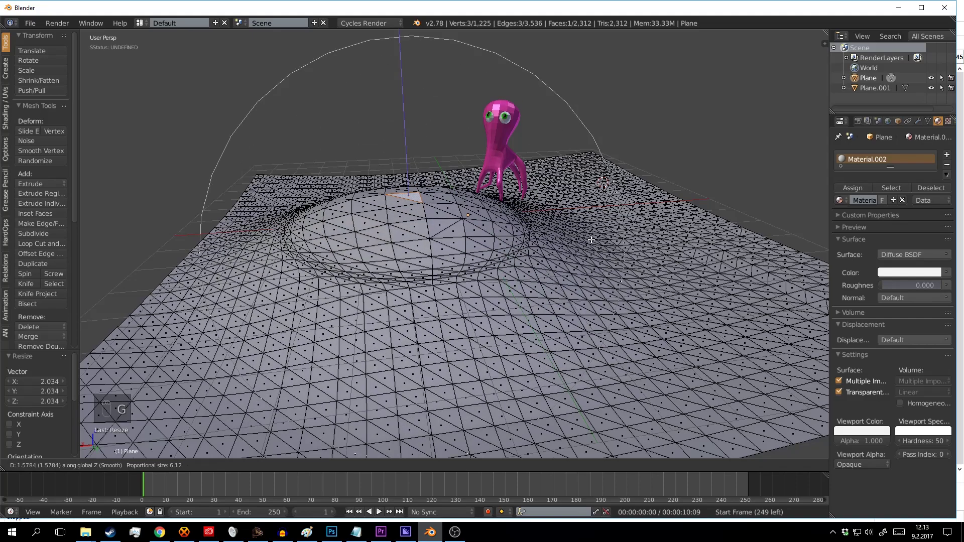
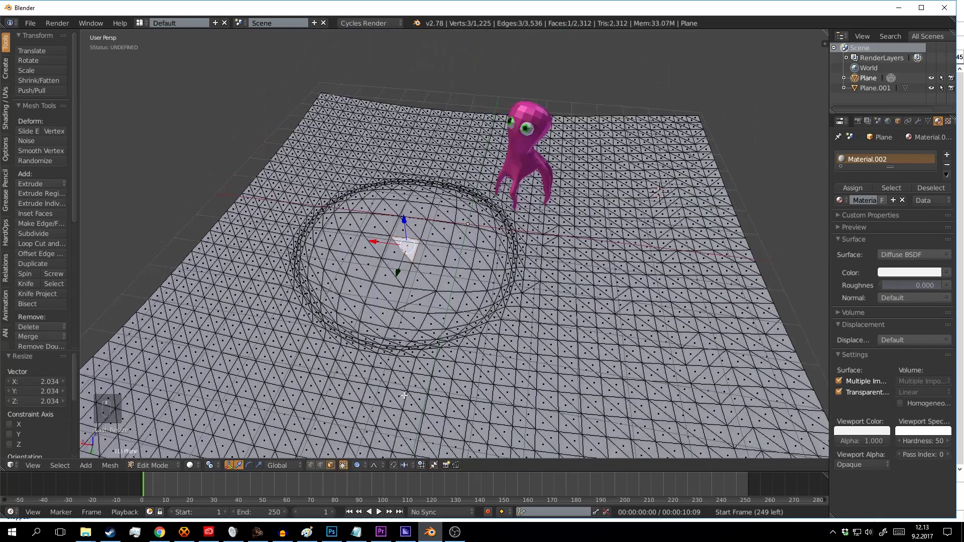
click(381, 468)
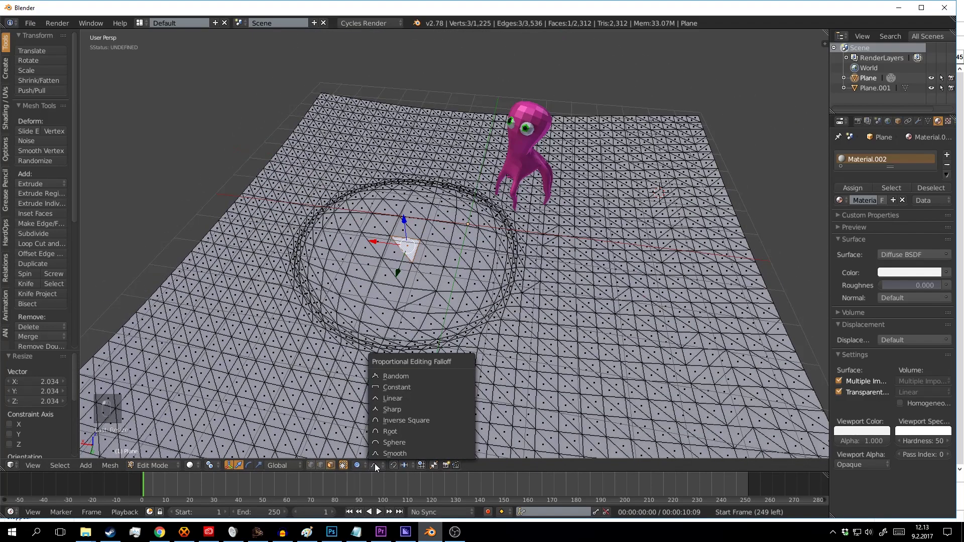
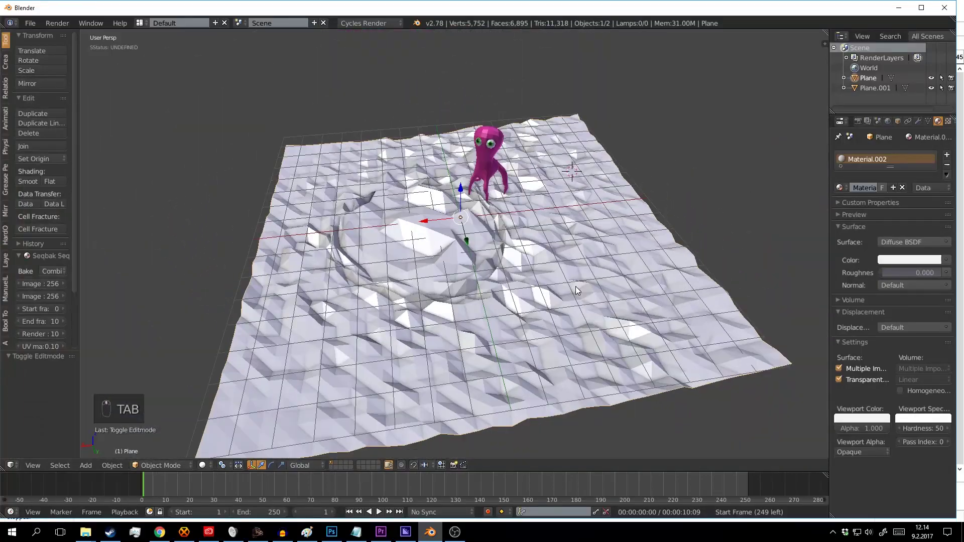
Step: Inspect the crater from low angles and enter Edit Mode on the terrain
middle_click(529, 326)
drag(577, 317, 568, 295)
drag(564, 279, 463, 341)
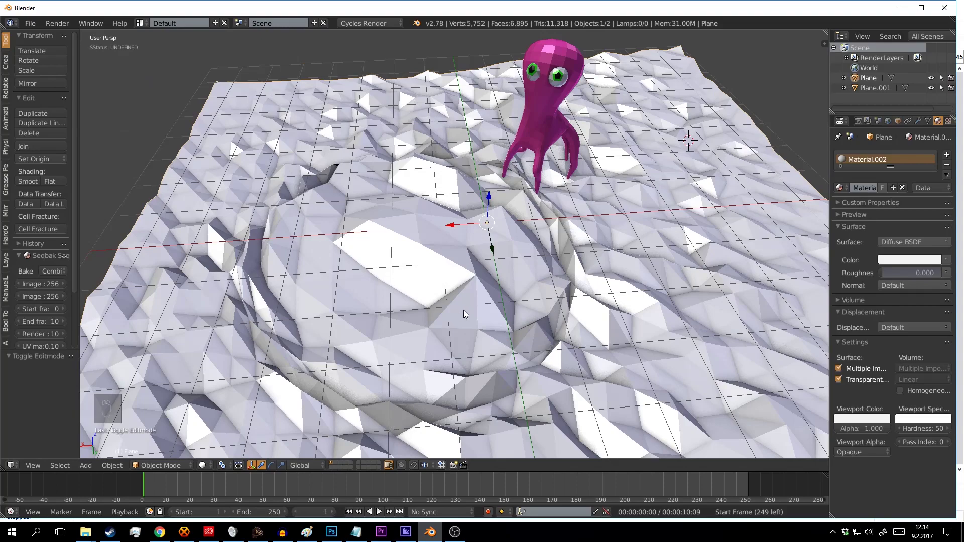
middle_click(506, 273)
drag(508, 245, 455, 280)
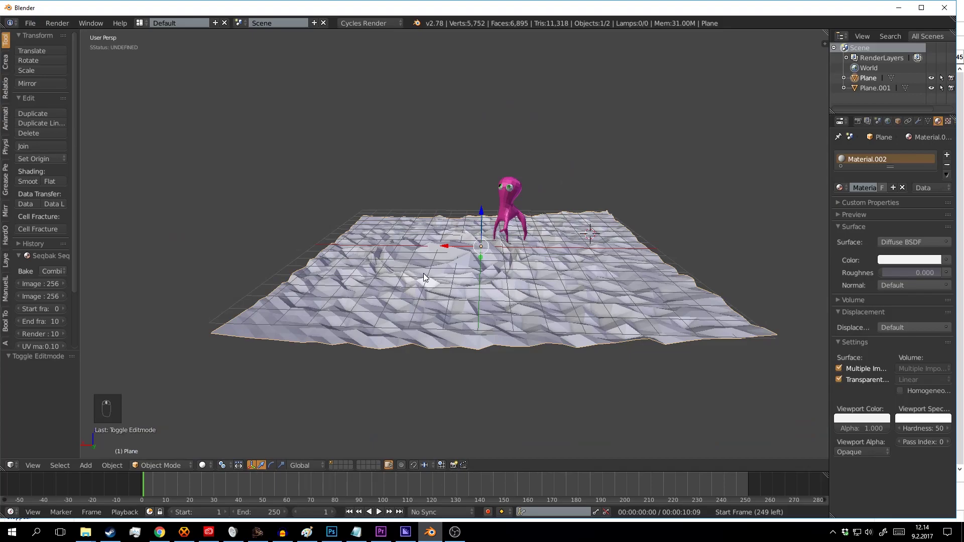
middle_click(496, 308)
drag(484, 286, 414, 352)
key(Tab)
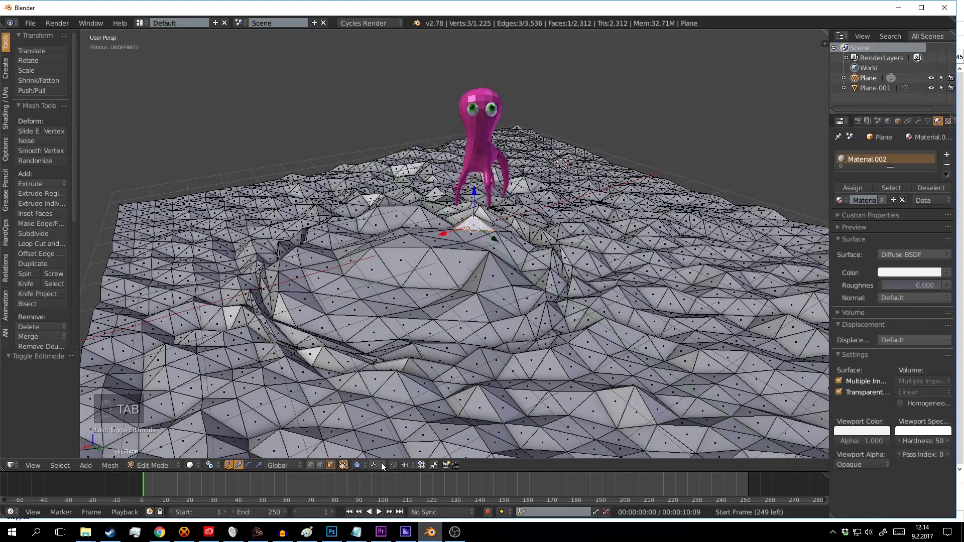
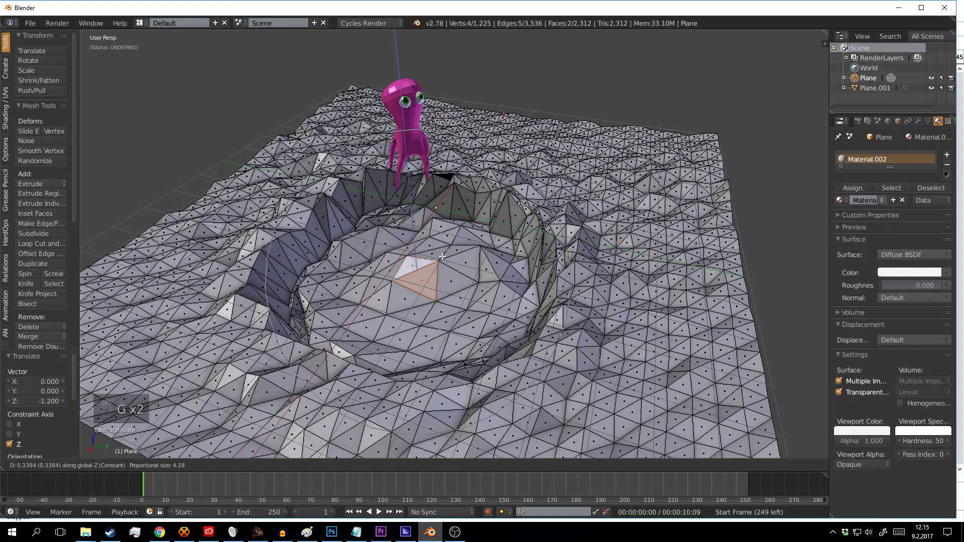
Step: Return to Object Mode and orbit around the crater to inspect its steep walls
key(a)
key(Tab)
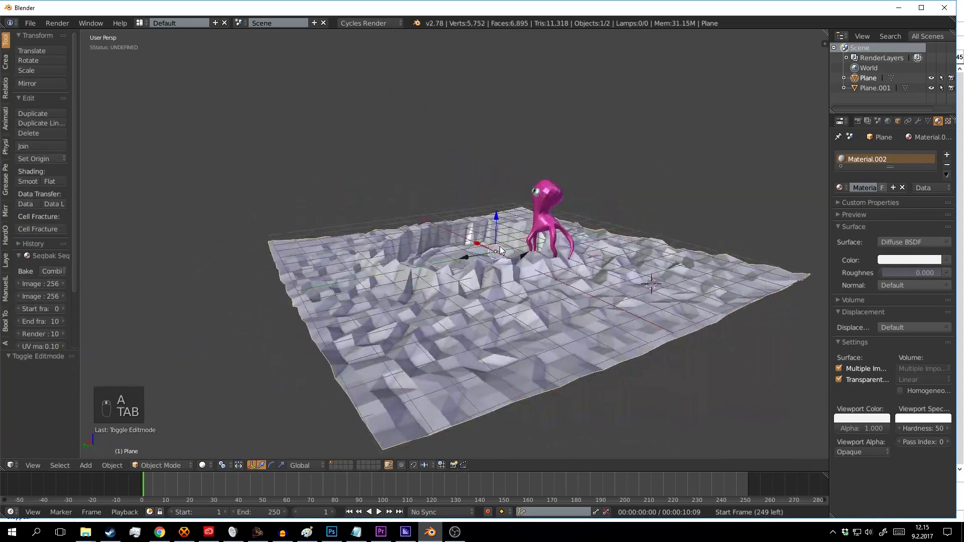
drag(463, 271, 480, 271)
middle_click(432, 273)
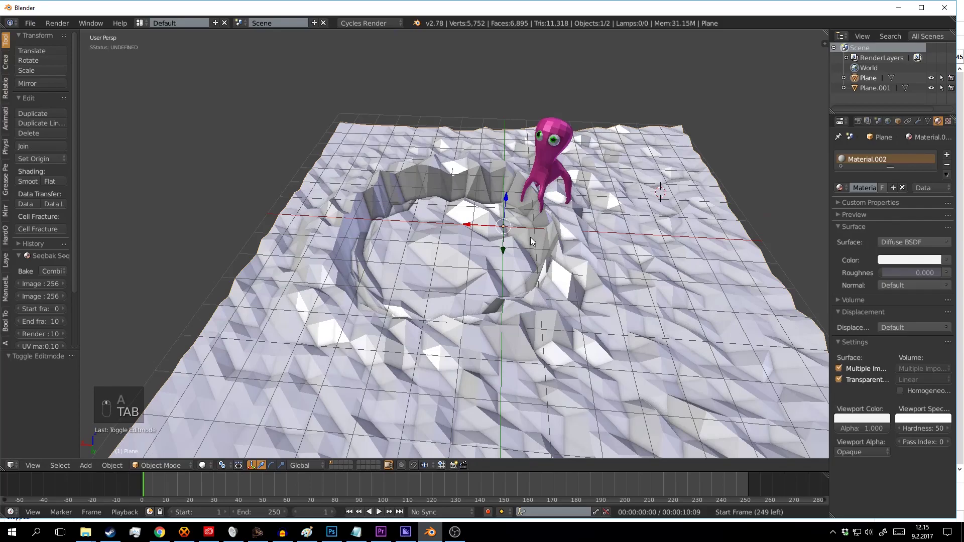
drag(537, 256, 515, 248)
drag(493, 239, 474, 230)
drag(482, 243, 551, 245)
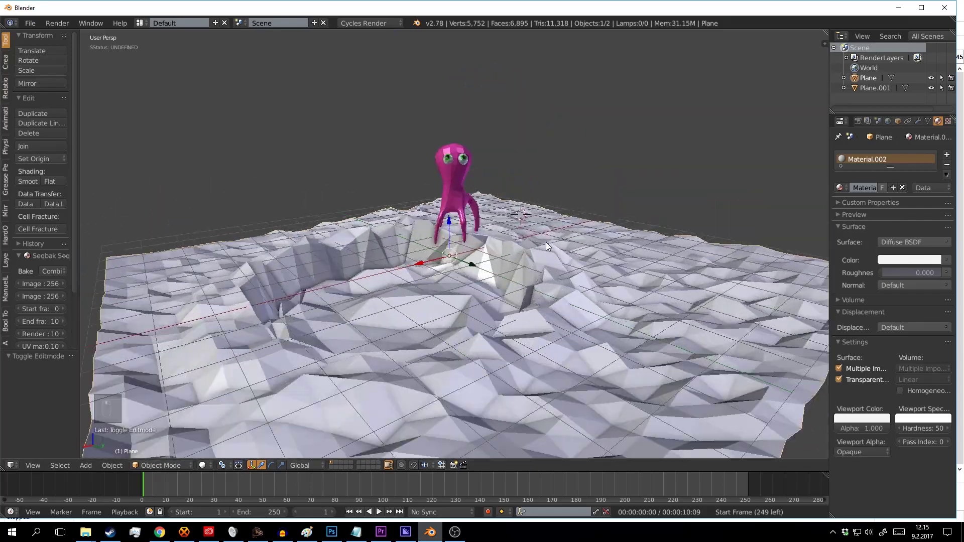
drag(431, 245, 457, 252)
middle_click(556, 246)
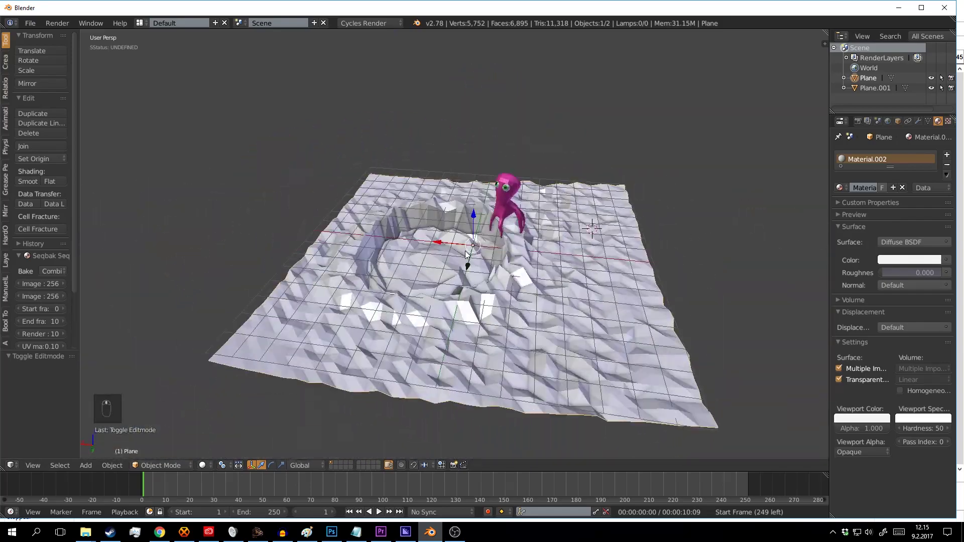
drag(439, 259, 461, 249)
drag(509, 259, 505, 254)
middle_click(460, 249)
middle_click(438, 246)
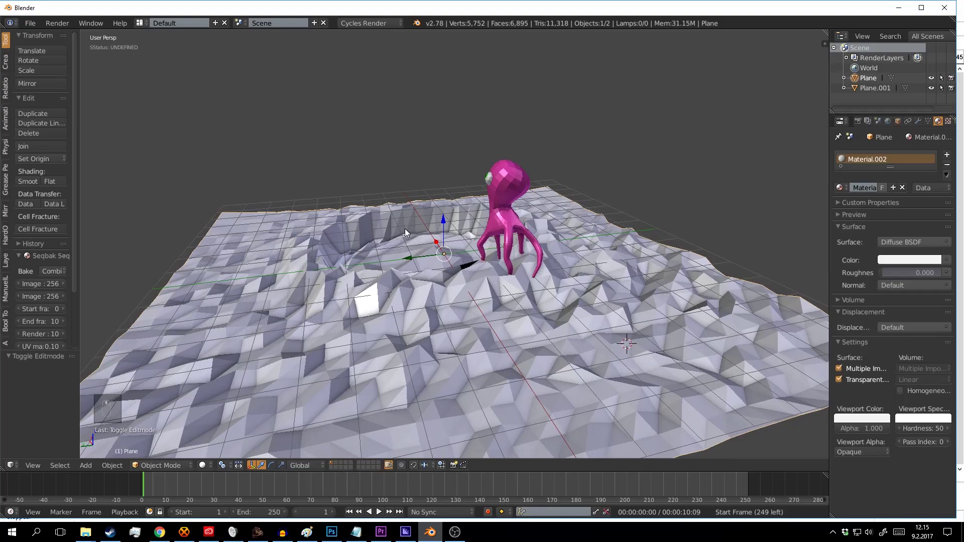
drag(437, 246, 489, 260)
Step: Circle the crater rim toward the octopus and deselect everything in the scene
middle_click(501, 257)
middle_click(429, 249)
middle_click(471, 249)
drag(510, 241, 519, 241)
drag(562, 237, 558, 221)
middle_click(477, 216)
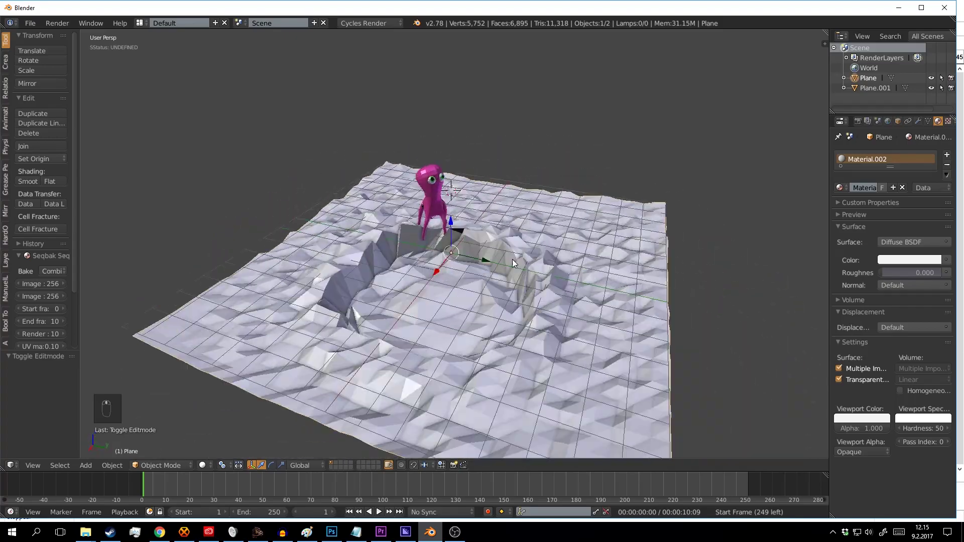
drag(510, 265, 572, 262)
middle_click(571, 261)
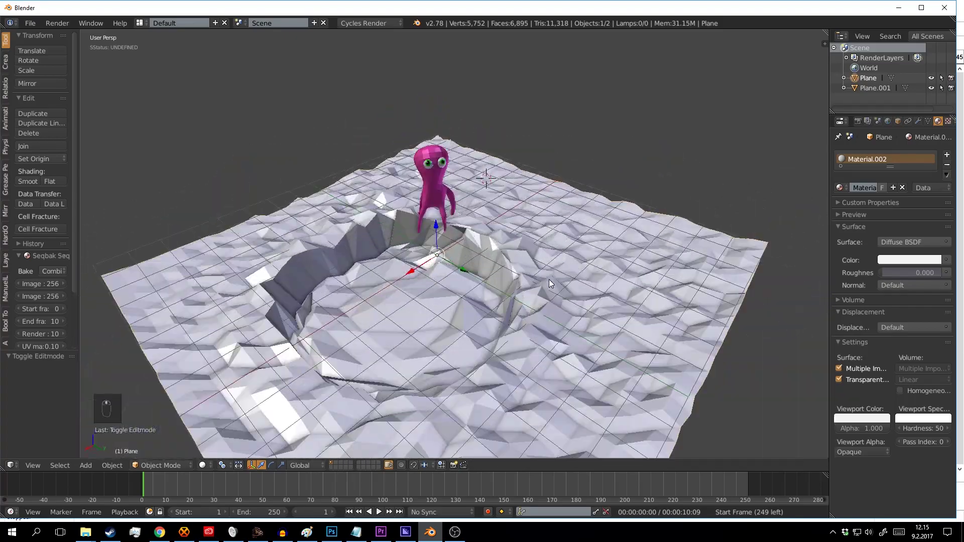
middle_click(549, 252)
drag(514, 243, 556, 254)
middle_click(566, 256)
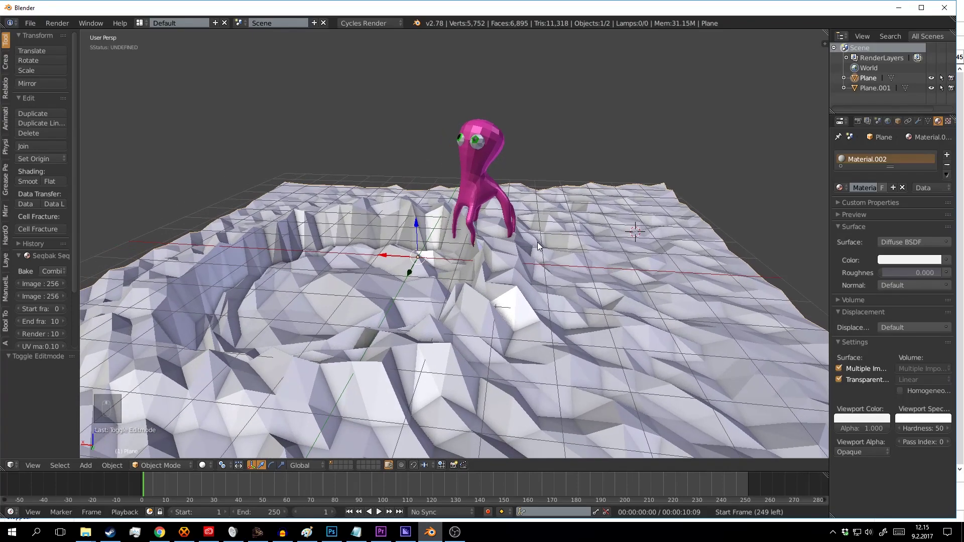
key(a)
middle_click(589, 250)
middle_click(560, 252)
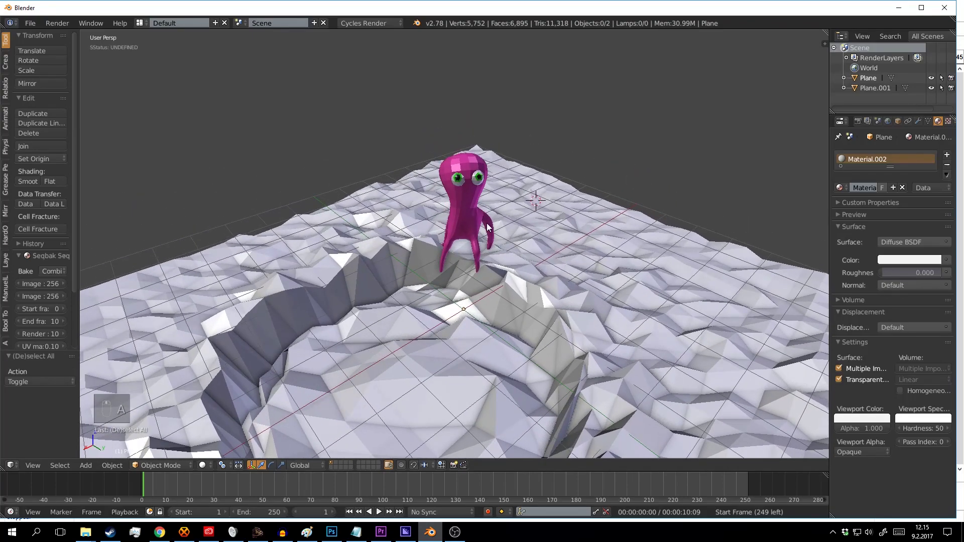
Step: Slide the octopus along X to stand beside the crater and check its placement
key(g)
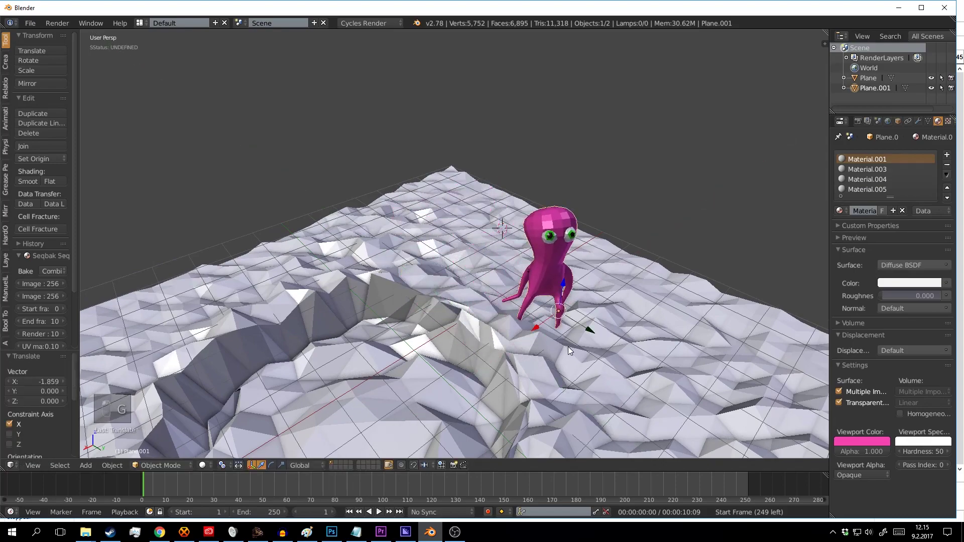
drag(608, 339, 475, 264)
middle_click(478, 261)
drag(474, 254, 414, 249)
drag(414, 250, 469, 253)
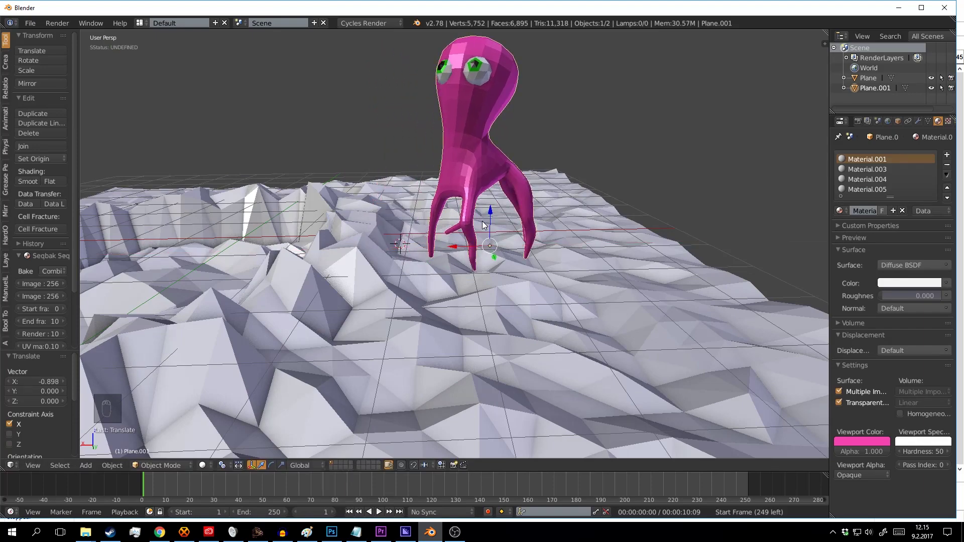
middle_click(505, 244)
middle_click(554, 249)
drag(538, 232, 534, 221)
Step: Inspect the octopus's tentacles against the ground from low angles
middle_click(489, 241)
middle_click(575, 231)
drag(540, 223, 506, 213)
middle_click(504, 212)
drag(561, 209, 522, 200)
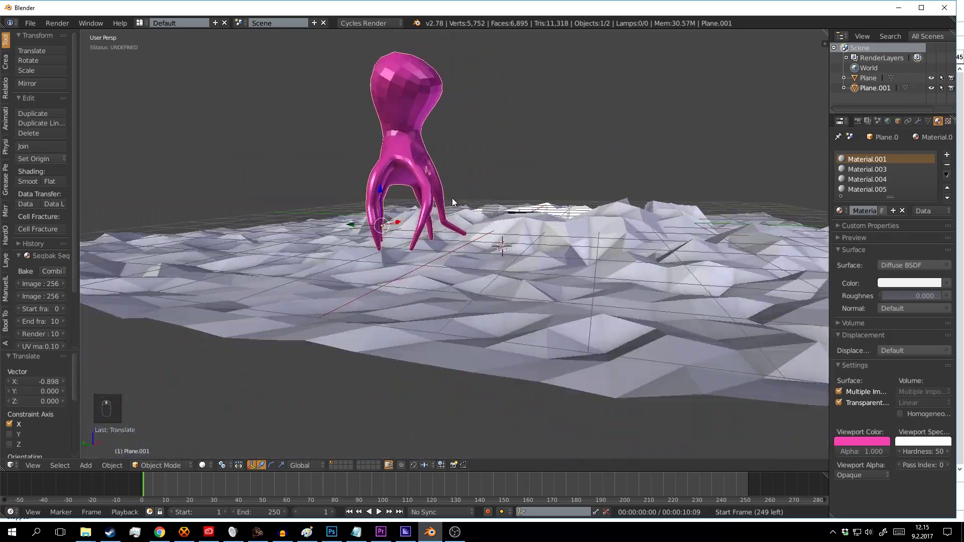
drag(501, 215, 550, 217)
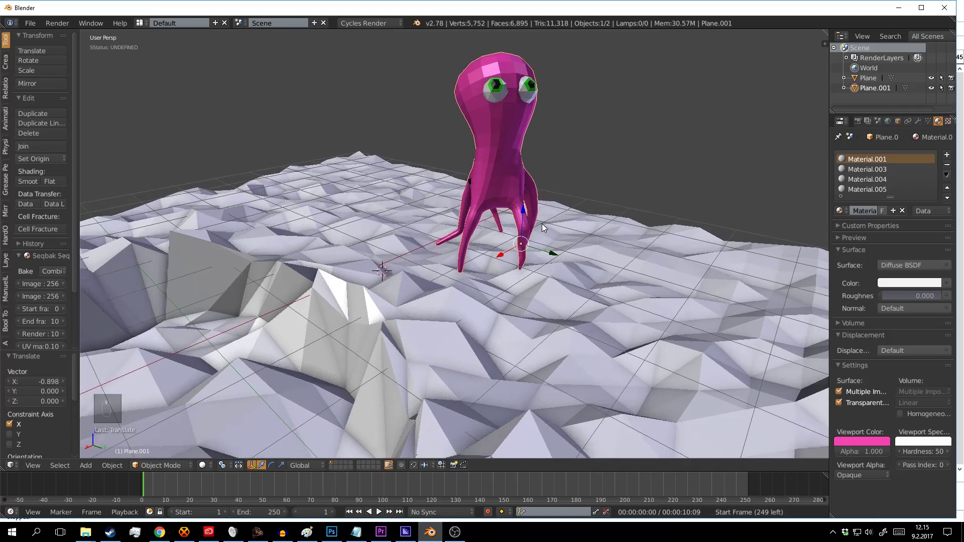
middle_click(547, 237)
Step: Enter Edit Mode on the octopus and pull a tentacle tip down onto the ground
key(Tab)
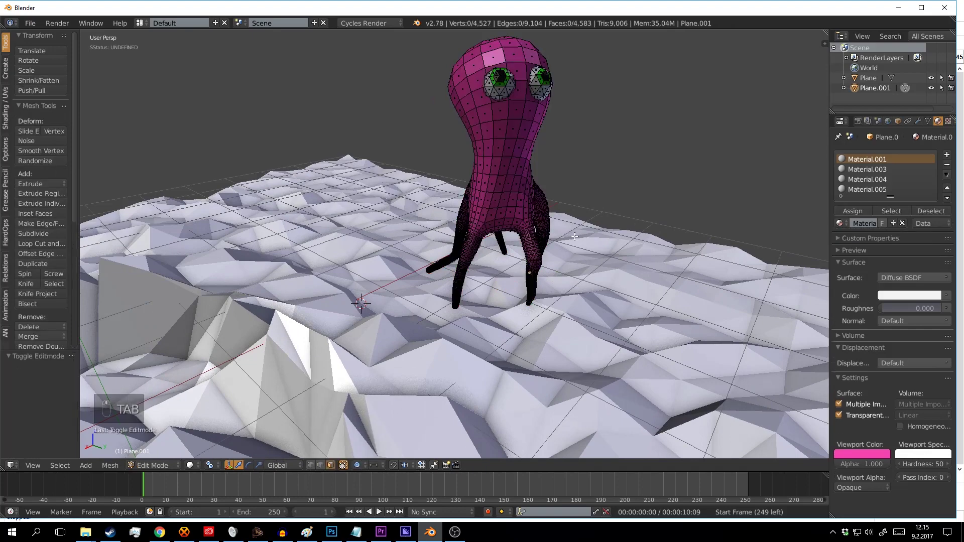
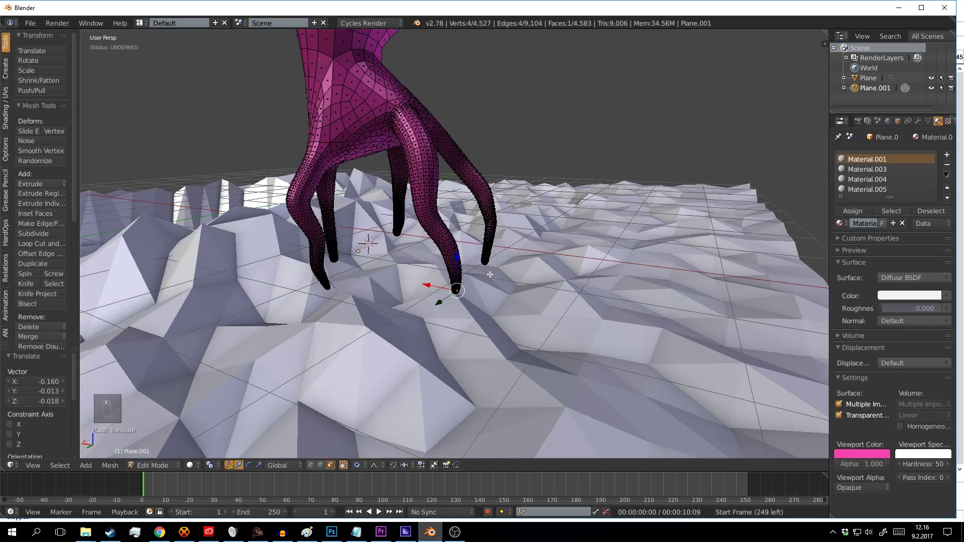
key(g)
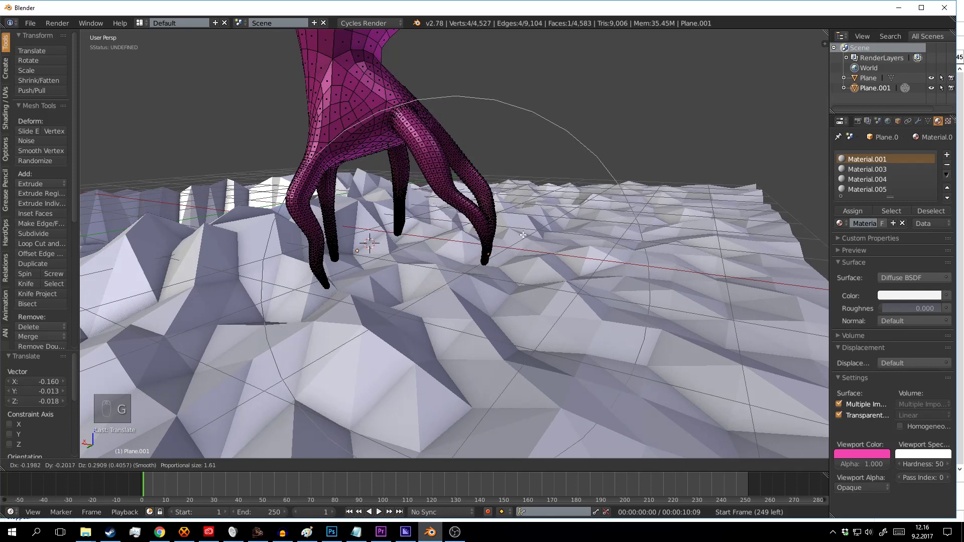